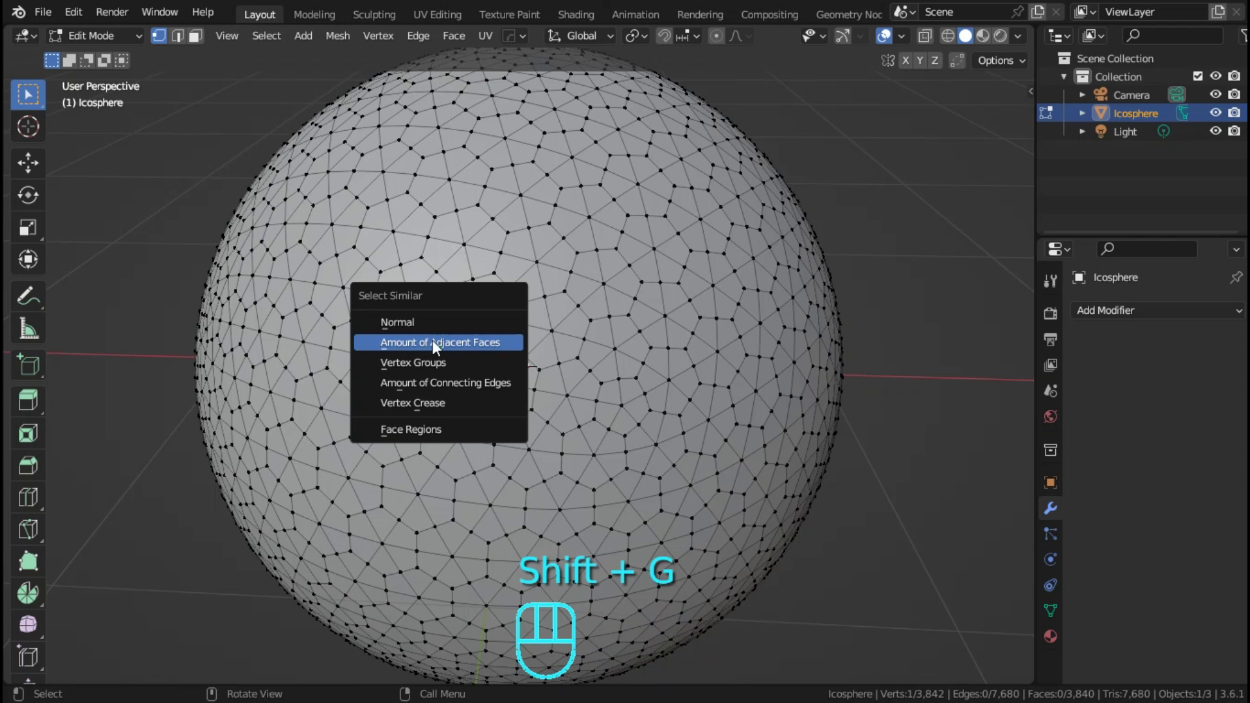
Step: Dissolve the selected centre vertices so the icosphere surface becomes hexagonal faces
{"action": "key", "text": "x"}
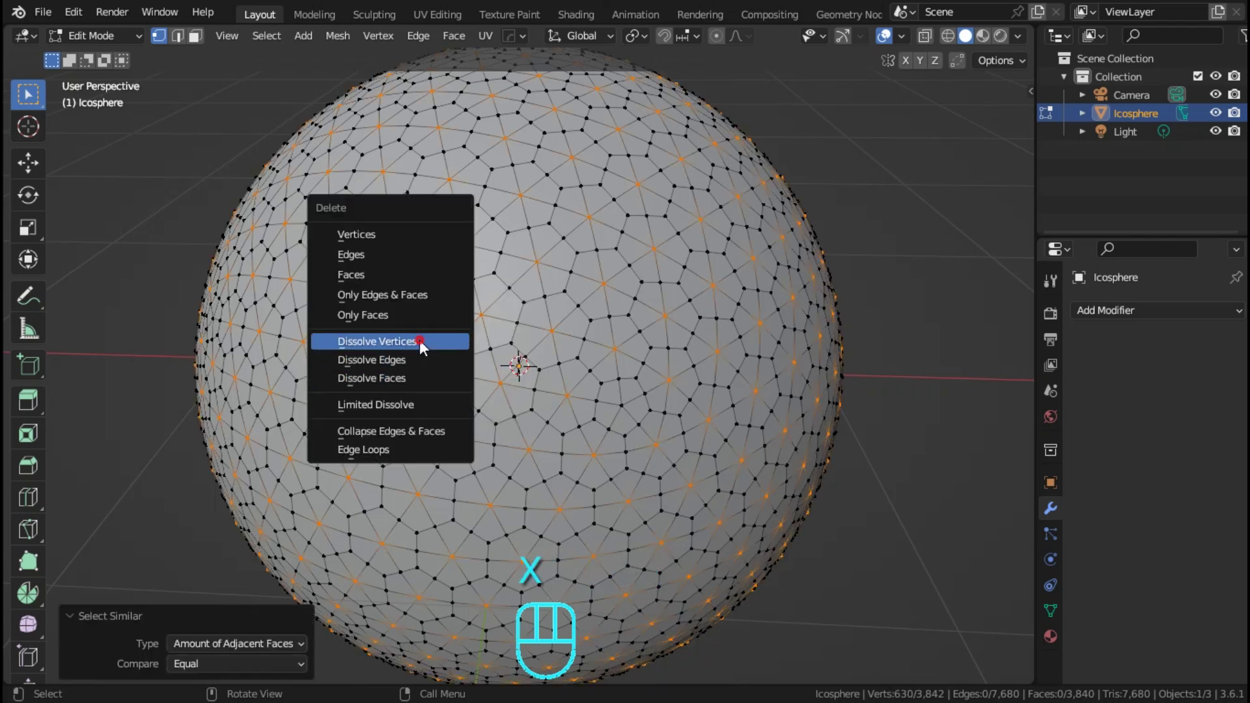
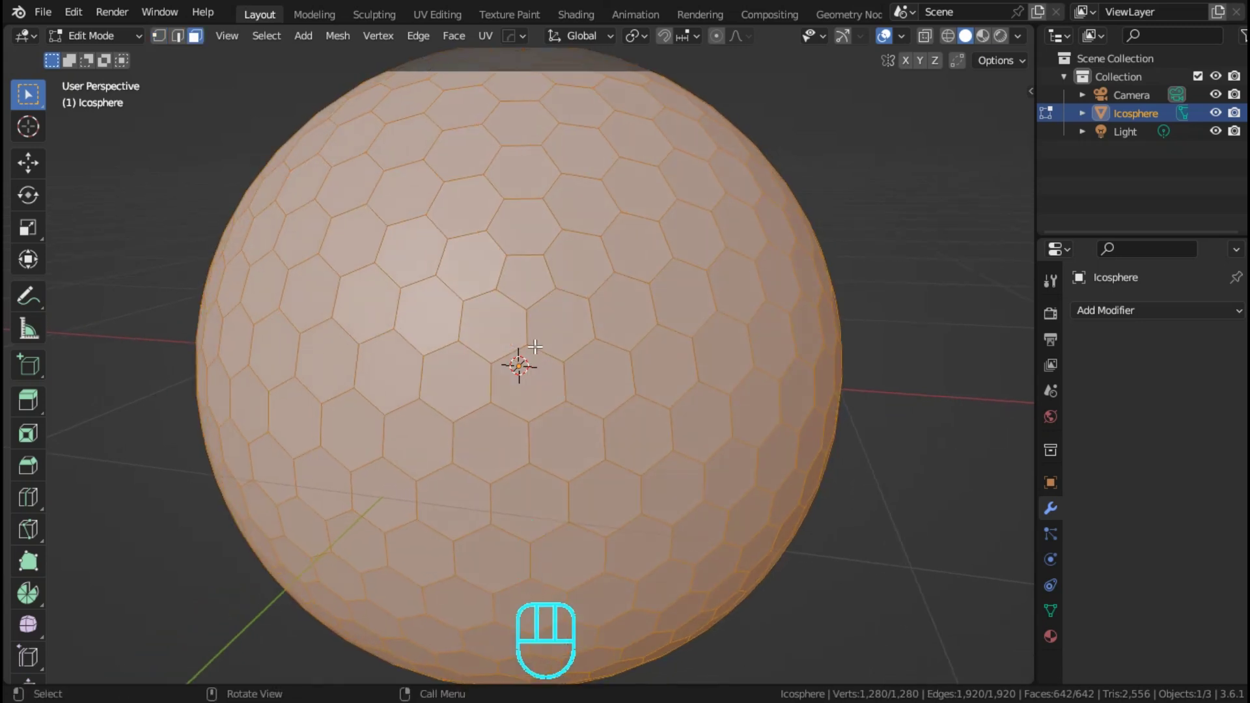
Step: Inset each hexagonal face individually at 0.012 m and shrink the faces inward into dimples
{"action": "key", "text": "i"}
{"action": "left_click", "coordinate": [524, 359]}
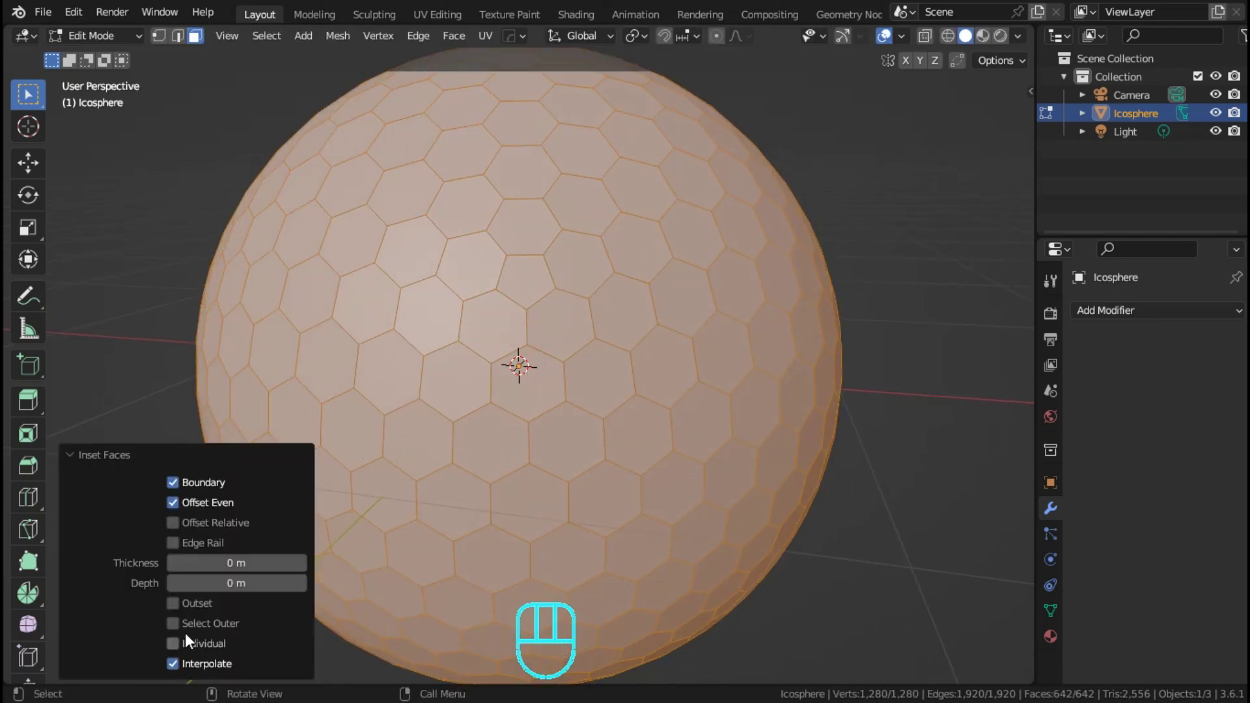
{"action": "left_click_drag", "start_coordinate": [524, 359], "coordinate": [525, 359]}
{"action": "middle_click", "coordinate": [525, 360]}
{"action": "key", "text": "alt+s"}
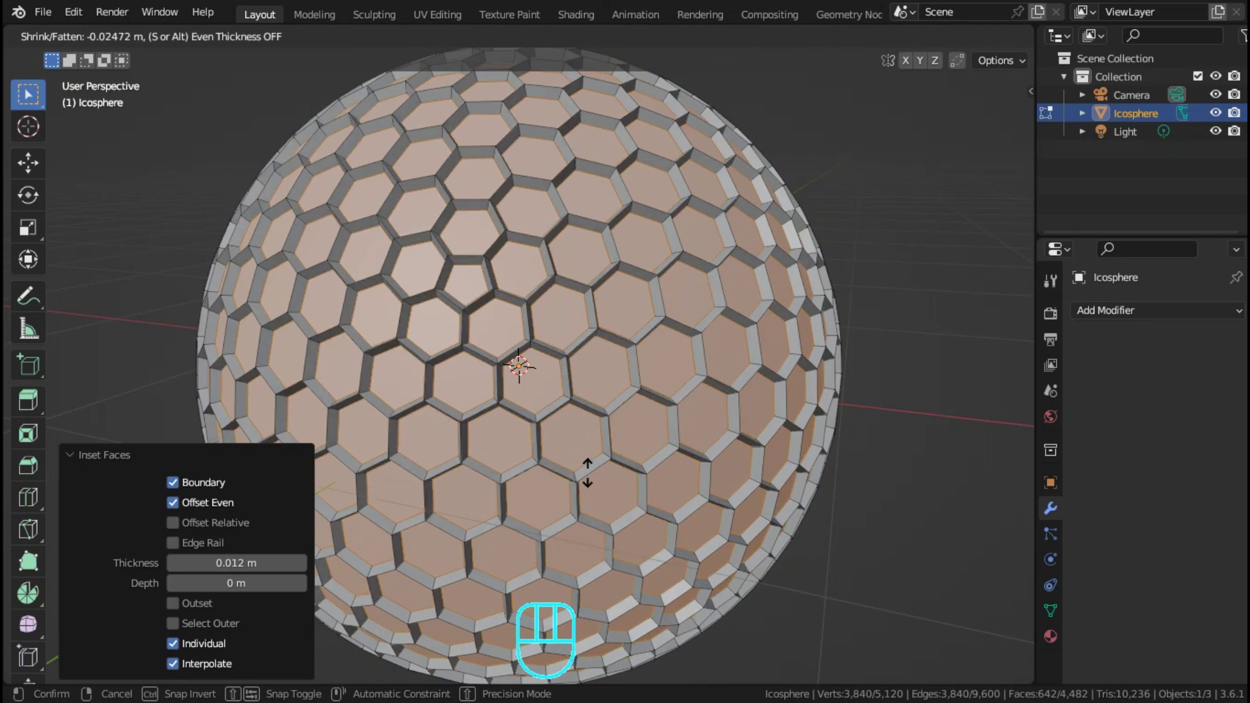
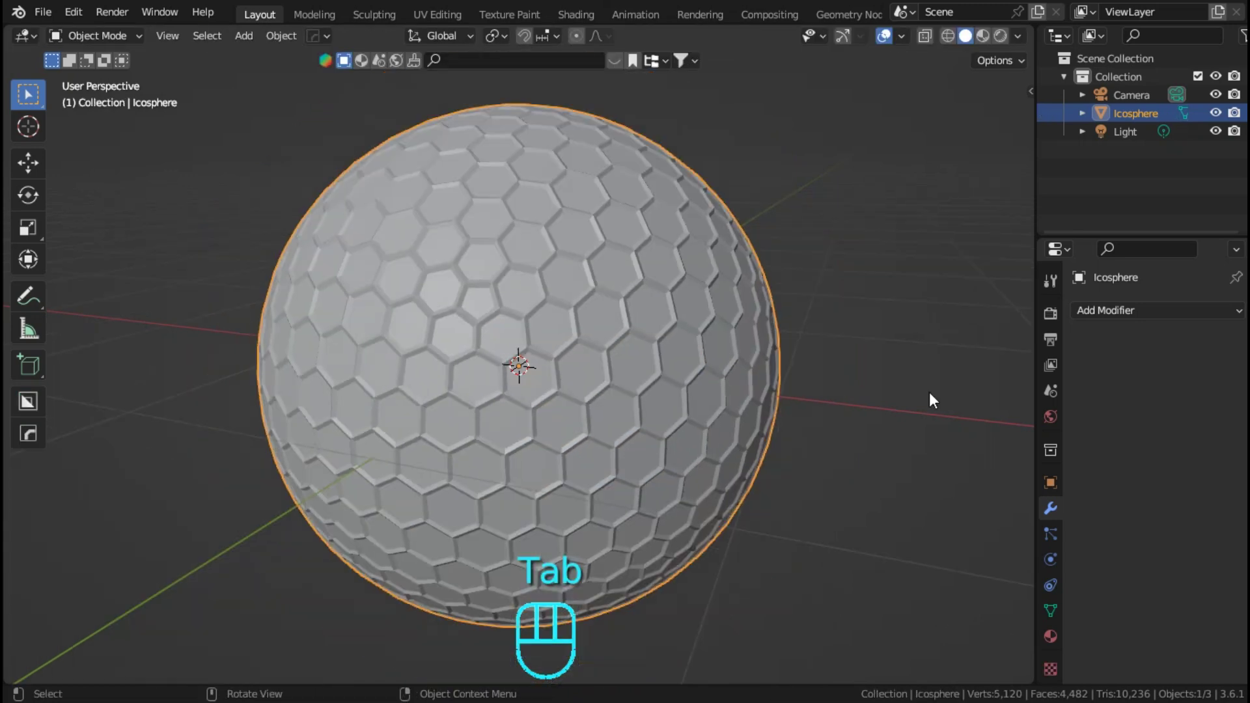
Step: Add a Subdivision Surface modifier with viewport level 4
{"action": "left_click_drag", "start_coordinate": [1110, 320], "coordinate": [918, 649]}
{"action": "left_click", "coordinate": [1215, 400]}
{"action": "left_click_drag", "start_coordinate": [1216, 400], "coordinate": [792, 236]}
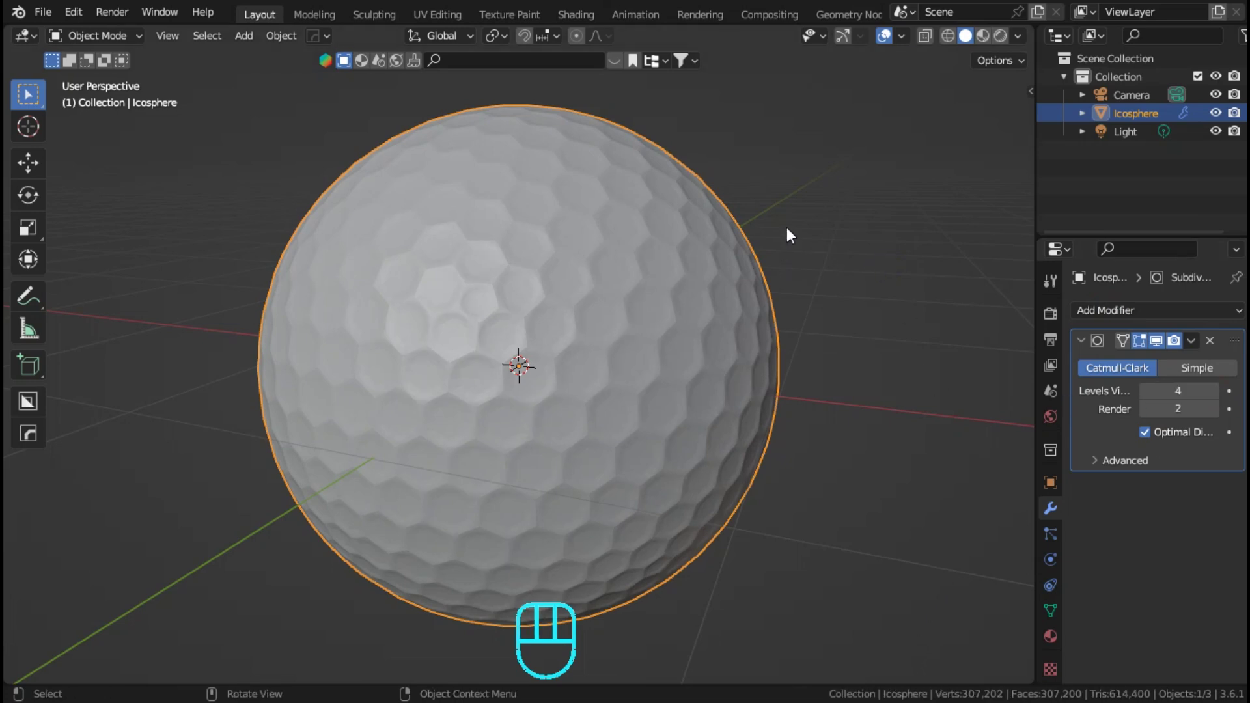
Step: Shade the ball smooth with Auto Smooth enabled
{"action": "left_click_drag", "start_coordinate": [792, 236], "coordinate": [993, 45]}
{"action": "left_click", "coordinate": [992, 45]}
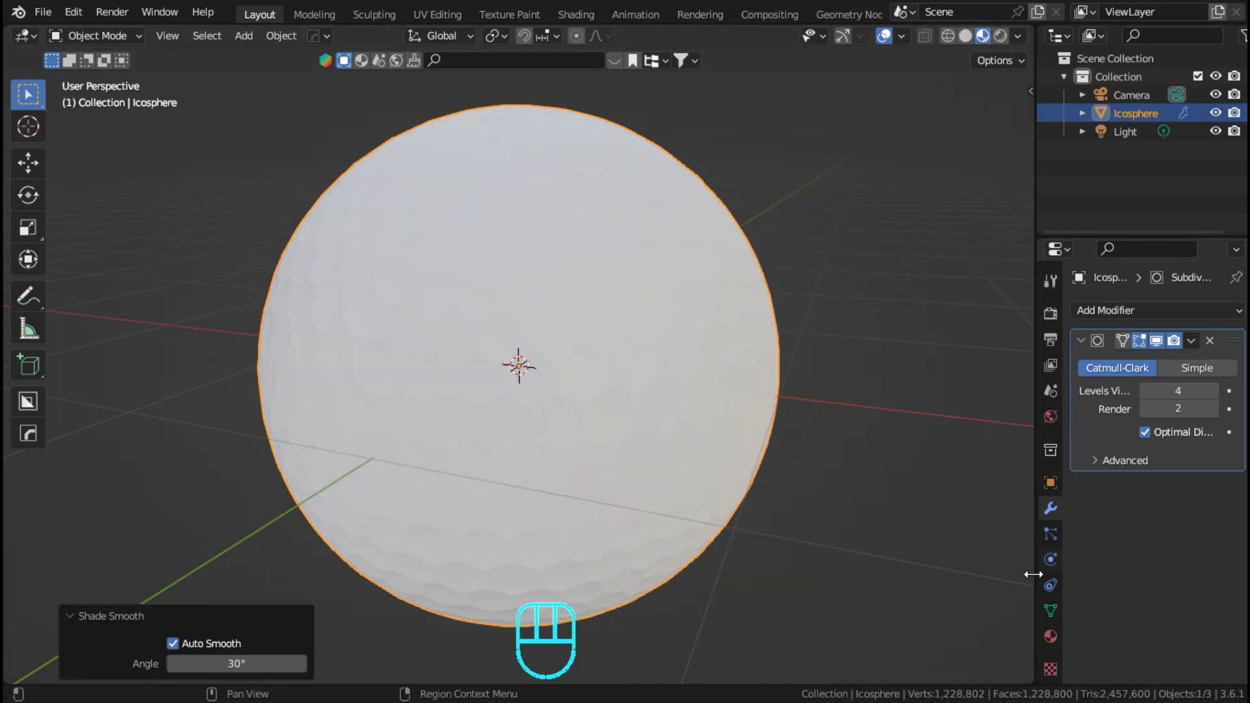
{"action": "left_click", "coordinate": [1057, 633]}
{"action": "left_click_drag", "start_coordinate": [712, 468], "coordinate": [886, 426]}
Step: Create a new material with metallic 0.565 and roughness 0.312
{"action": "left_click", "coordinate": [1134, 395]}
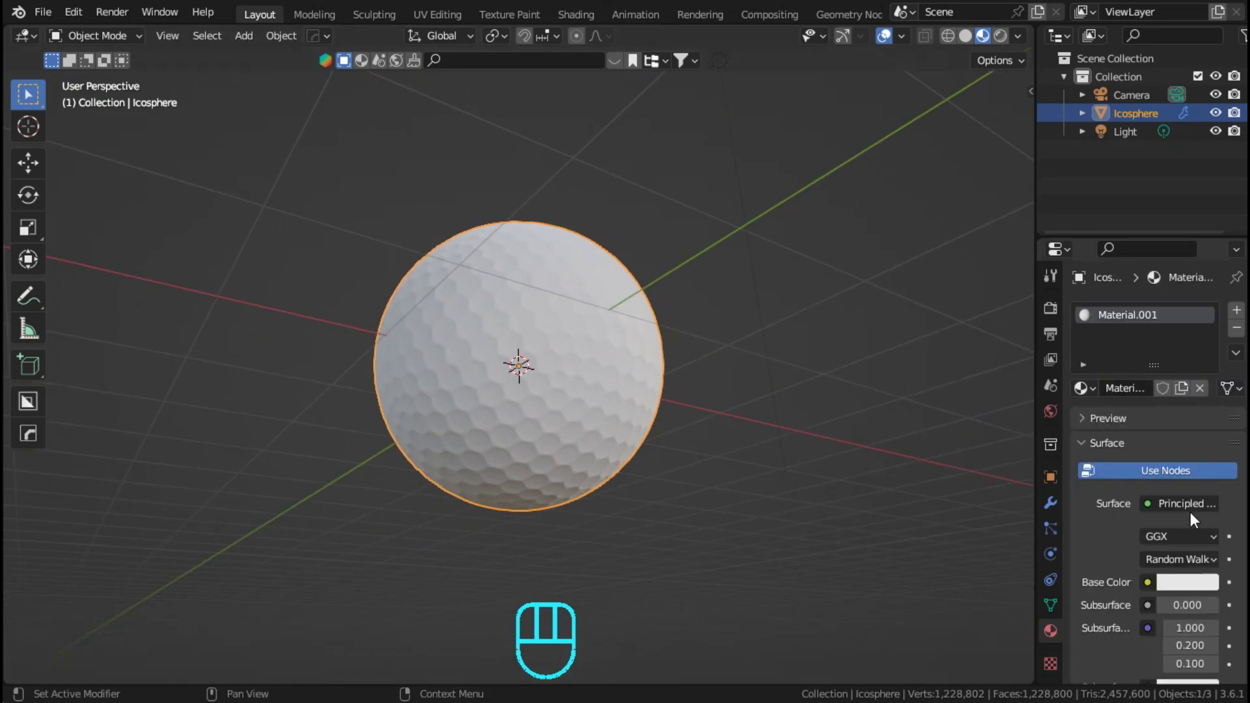
{"action": "left_click_drag", "start_coordinate": [1179, 579], "coordinate": [1178, 622]}
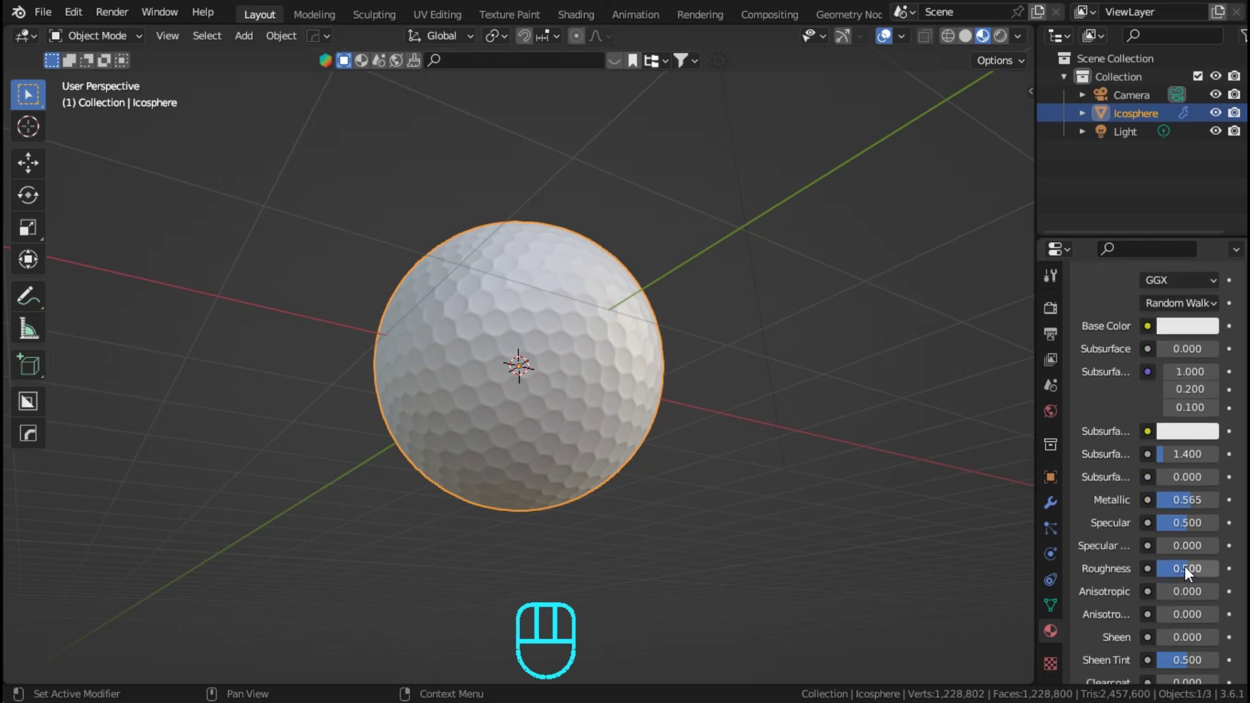
{"action": "left_click_drag", "start_coordinate": [1192, 577], "coordinate": [643, 312]}
{"action": "left_click_drag", "start_coordinate": [652, 389], "coordinate": [697, 439]}
Step: Brighten the base colour to light grey and preview the ball with overlays hidden
{"action": "left_click", "coordinate": [1177, 331]}
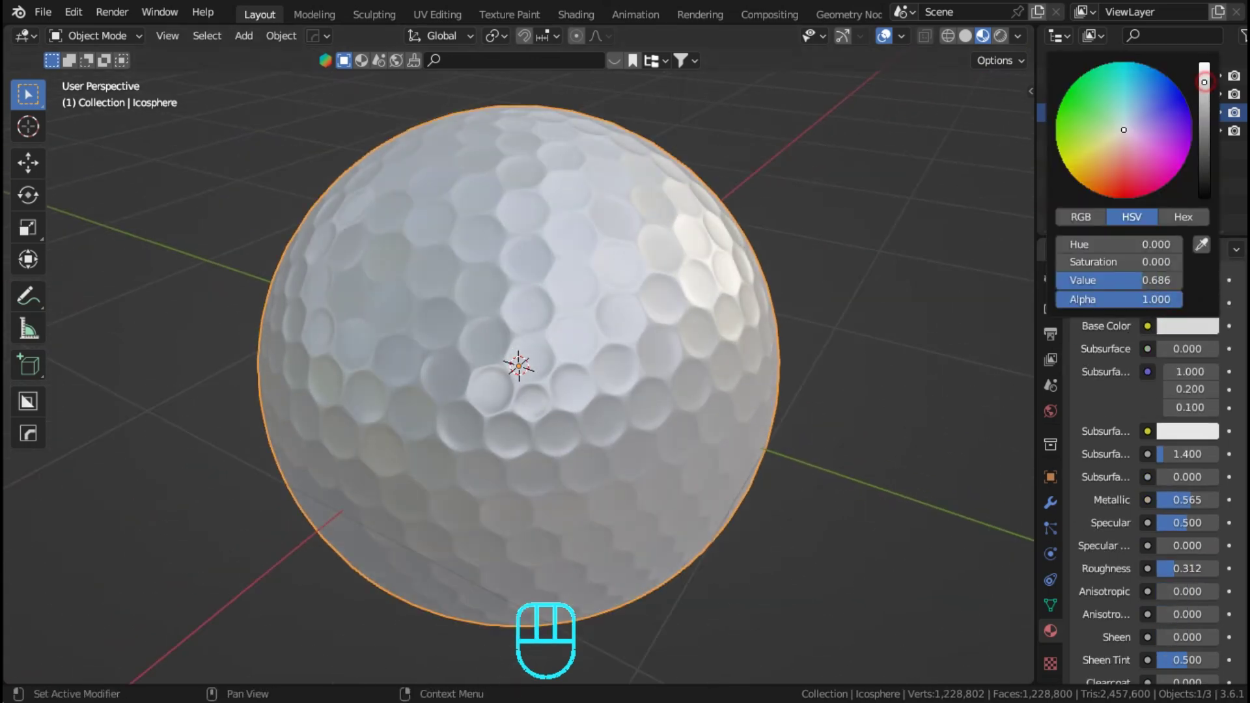
{"action": "left_click_drag", "start_coordinate": [910, 470], "coordinate": [834, 487]}
{"action": "left_click_drag", "start_coordinate": [790, 472], "coordinate": [566, 437]}
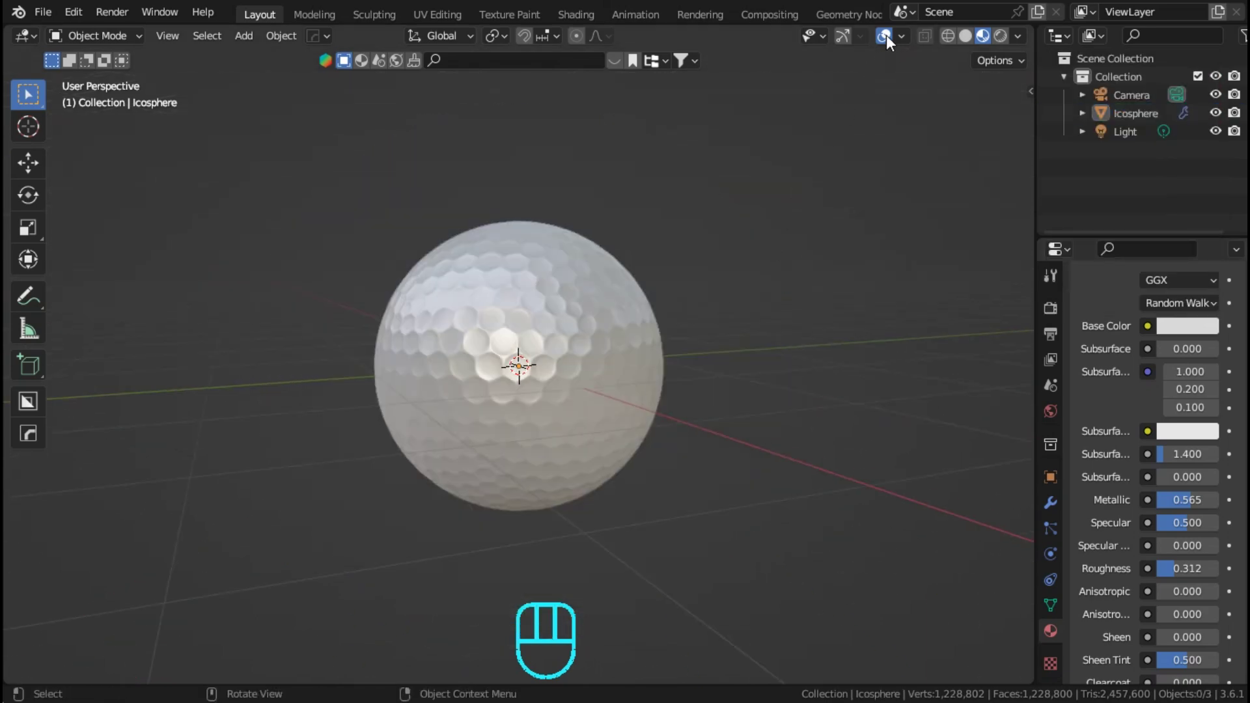
{"action": "left_click", "coordinate": [891, 40]}
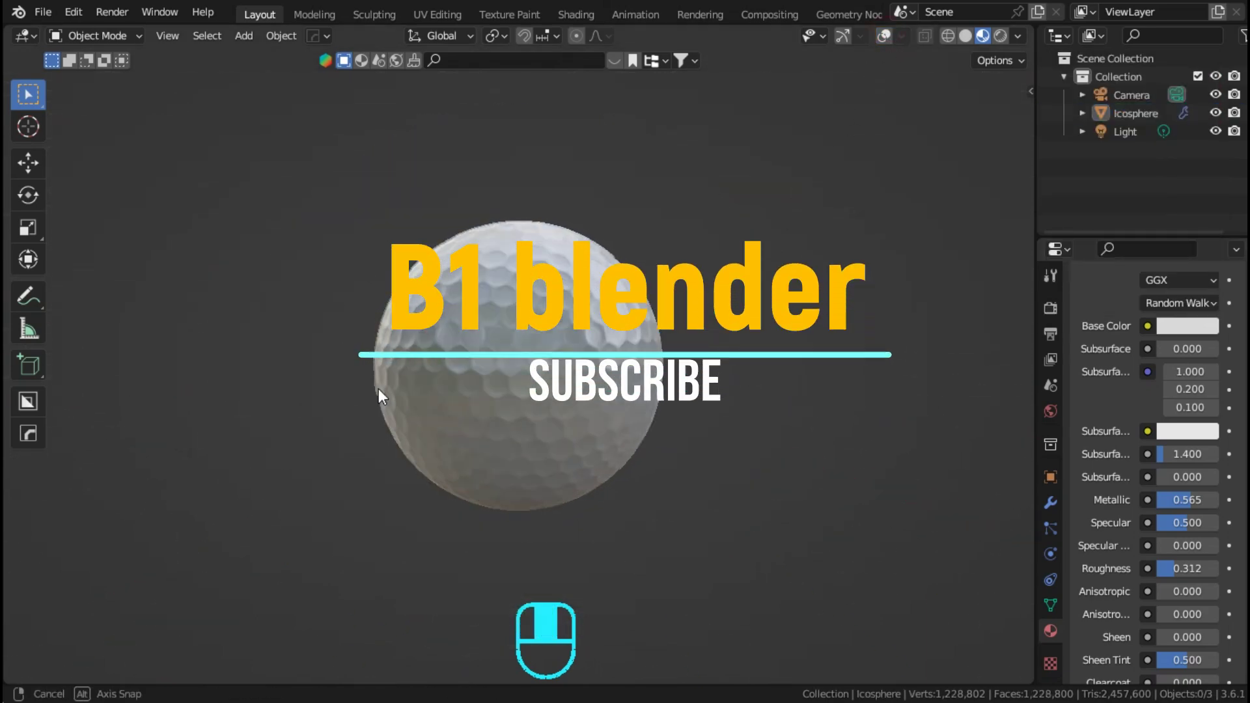